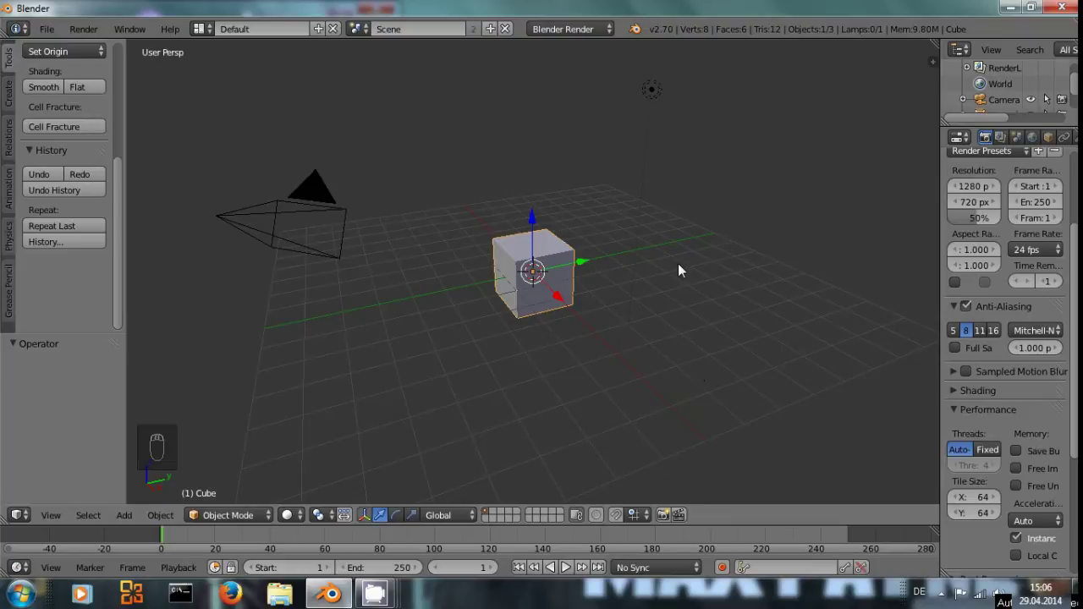
Preview a quick OpenGL render of the default scene and return to the viewport.
drag(590, 41, 668, 196)
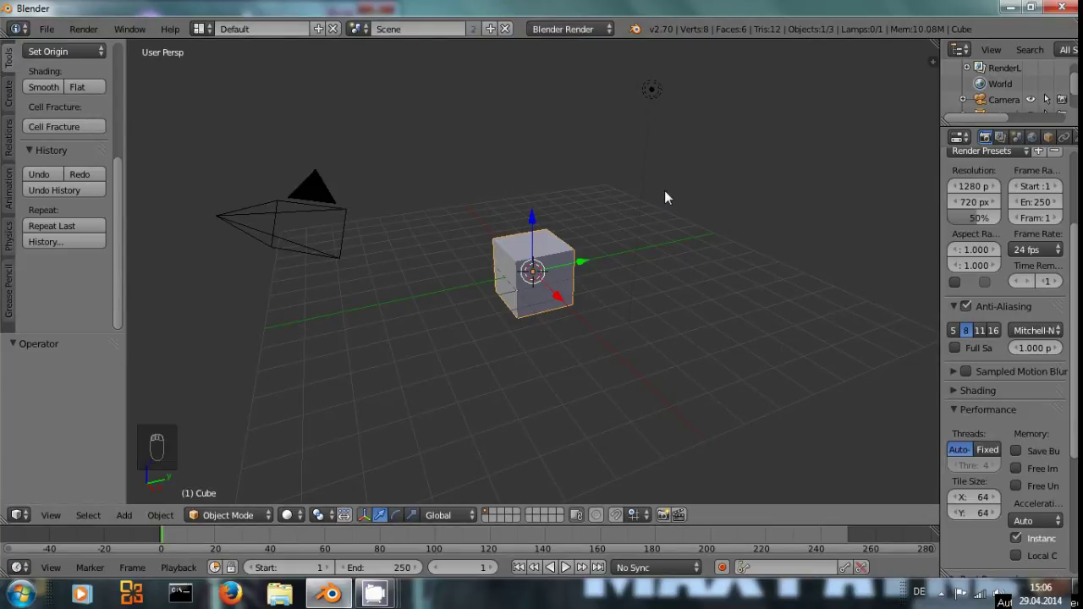
drag(585, 31, 590, 34)
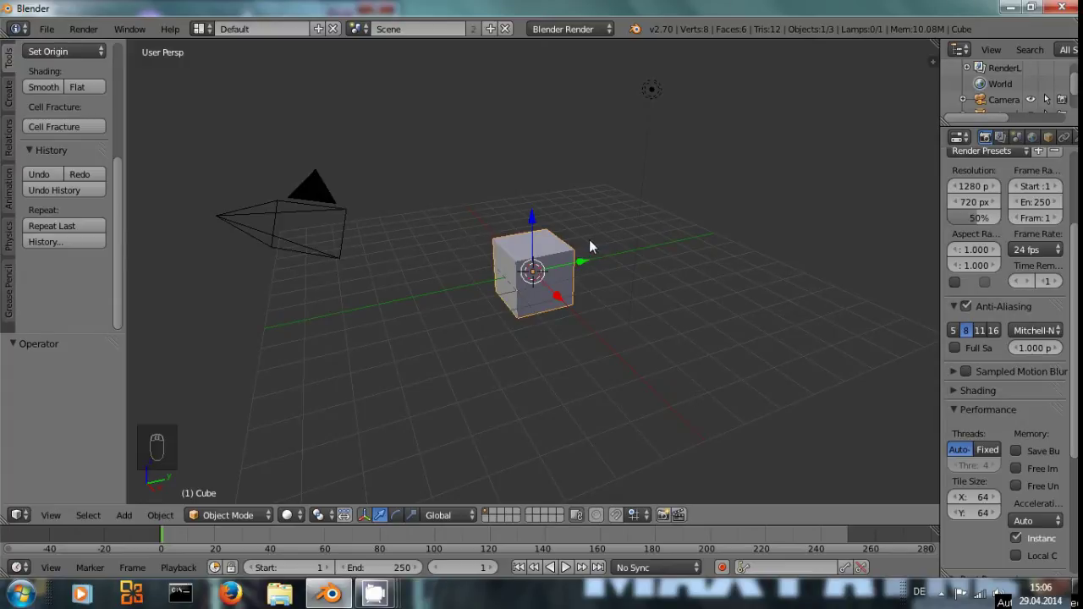
drag(543, 319, 666, 491)
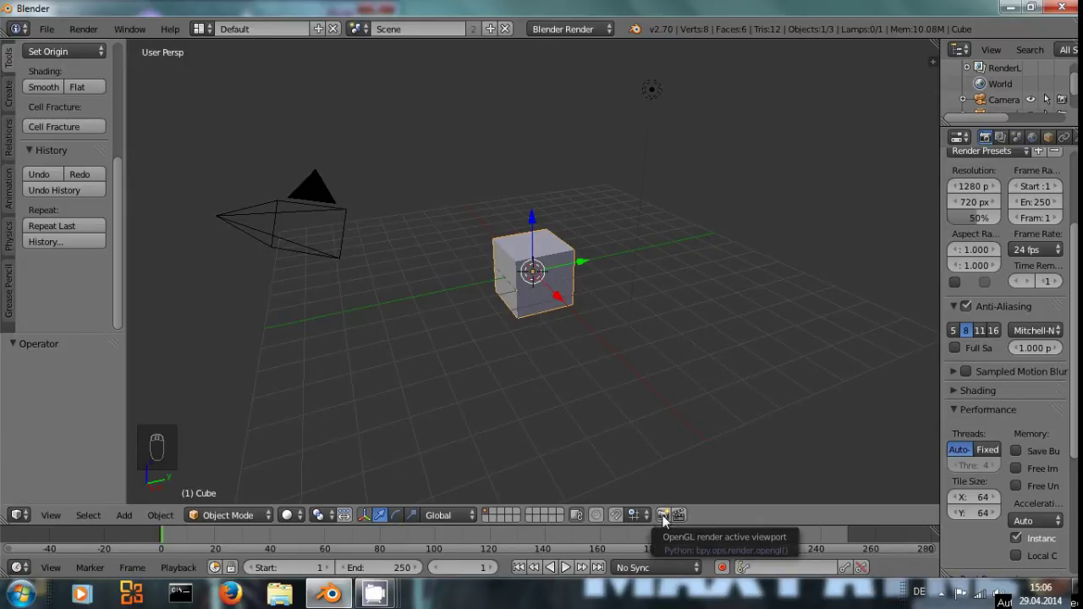
click(666, 519)
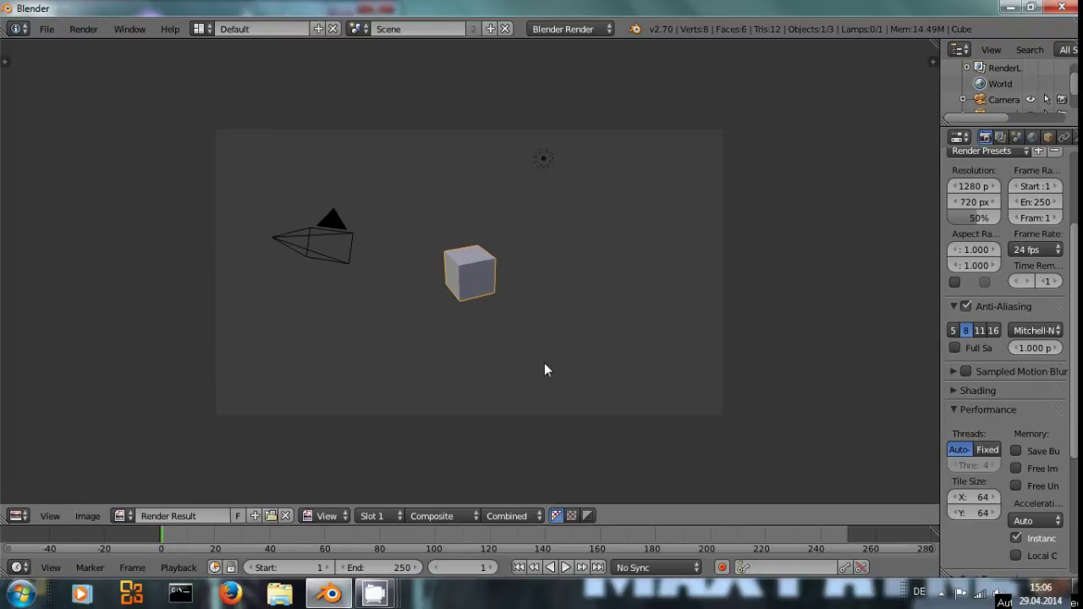
key(Escape)
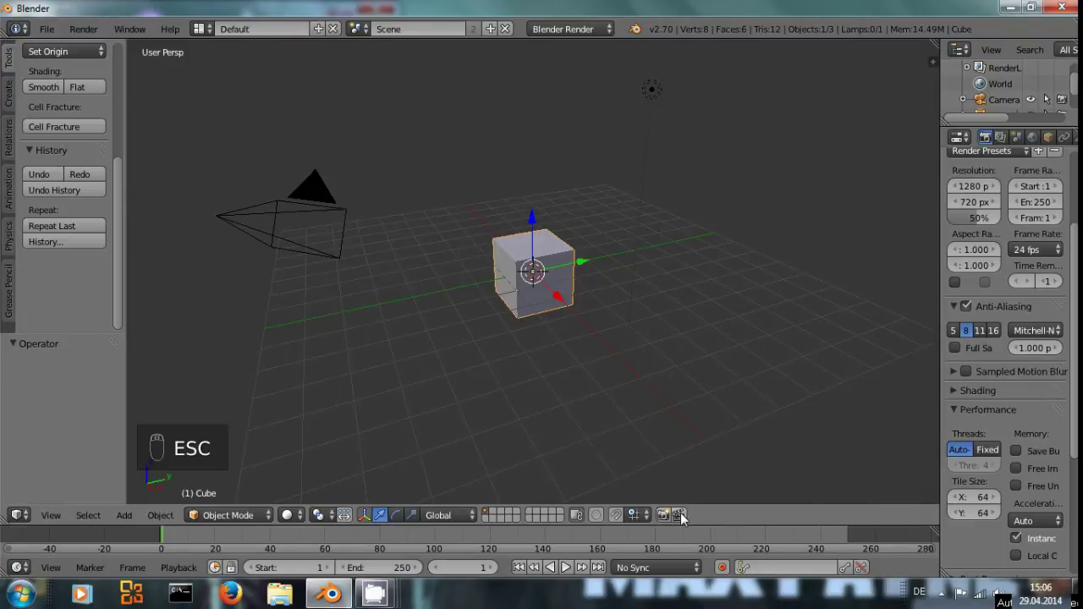
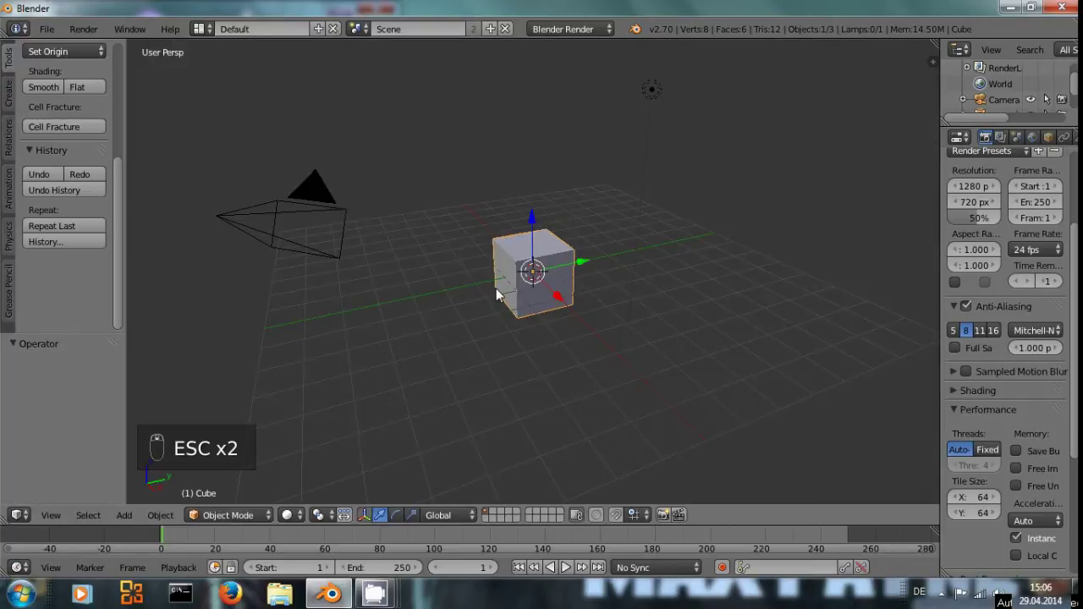
Switch to camera view with nothing selected and the whole camera frame visible.
key(KP_0)
middle_click(500, 287)
click(665, 521)
key(Escape)
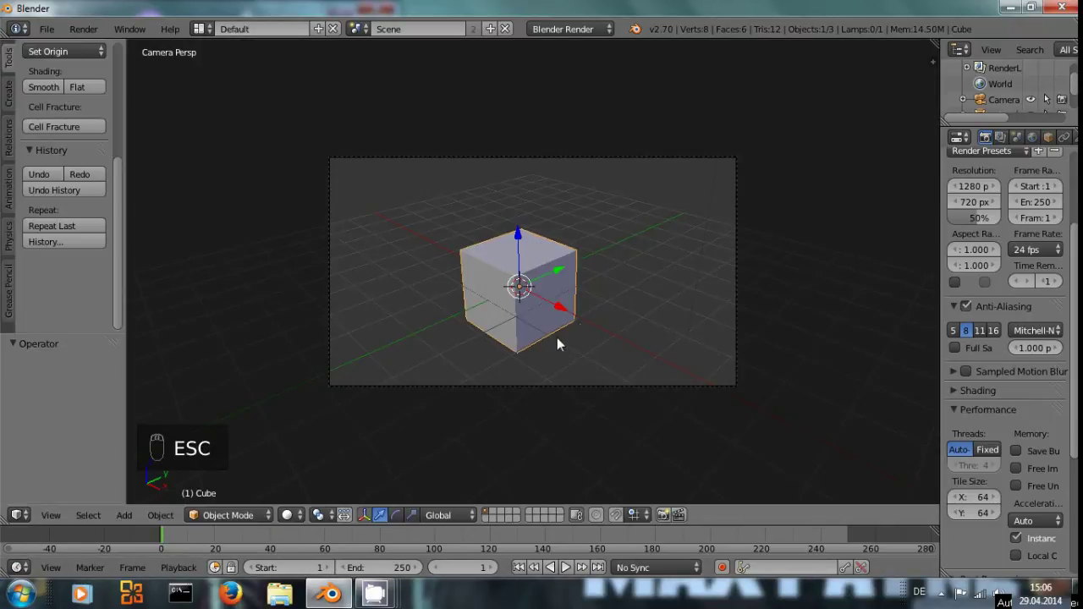
key(a)
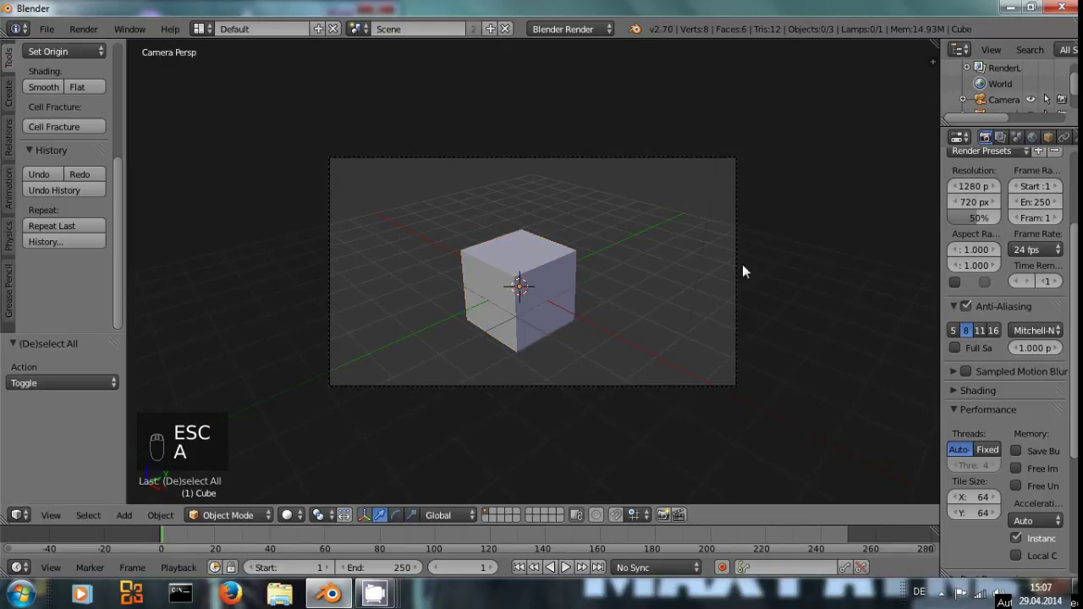
drag(539, 293, 559, 282)
Delete the cube and add an icosphere, remove its lower half and scale the dome down.
click(559, 281)
key(x)
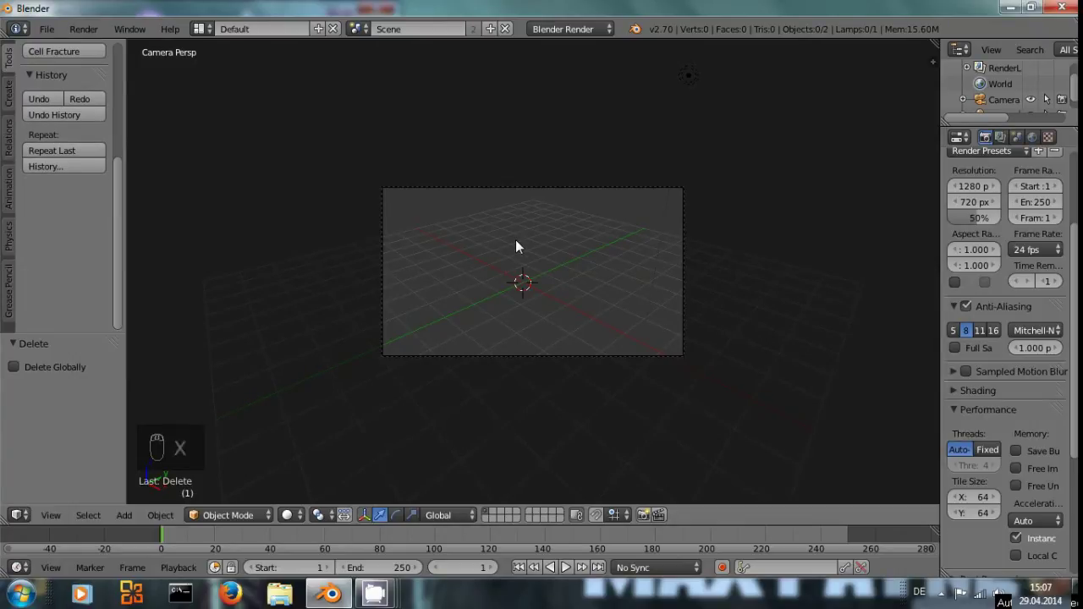
key(shift+a)
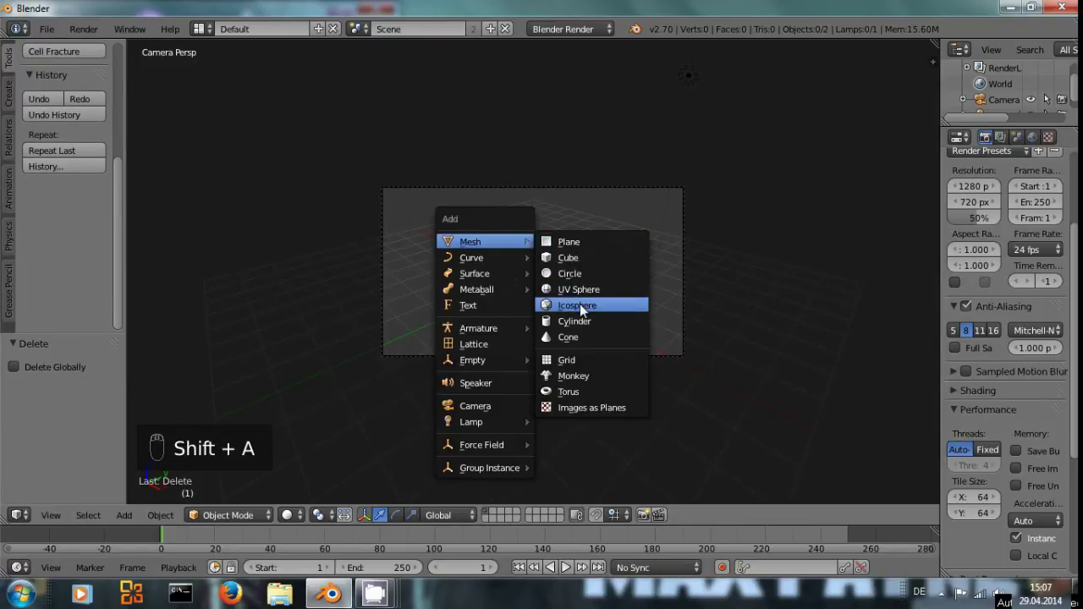
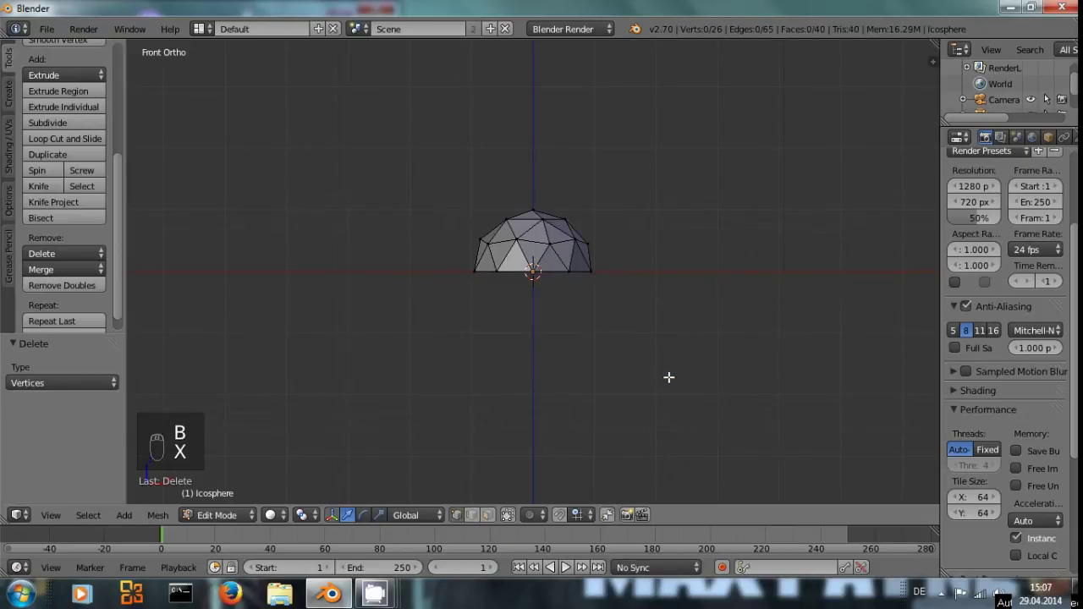
key(Tab)
key(KP_0)
Add Quick Smoke to the dome and raise the domain so the emitter sits at its floor, in camera view.
key(s)
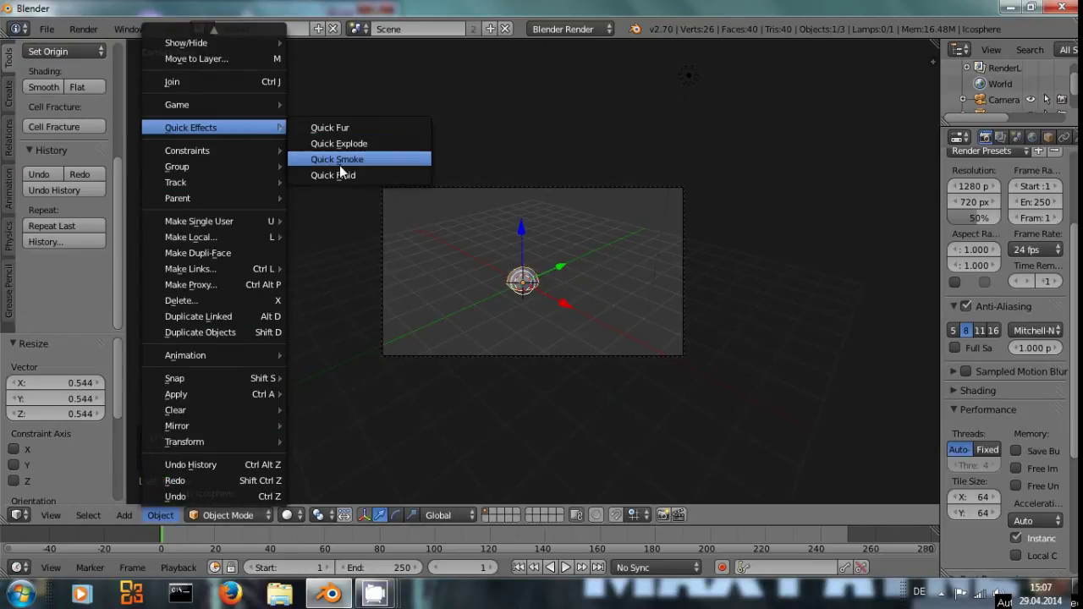
key(KP_1)
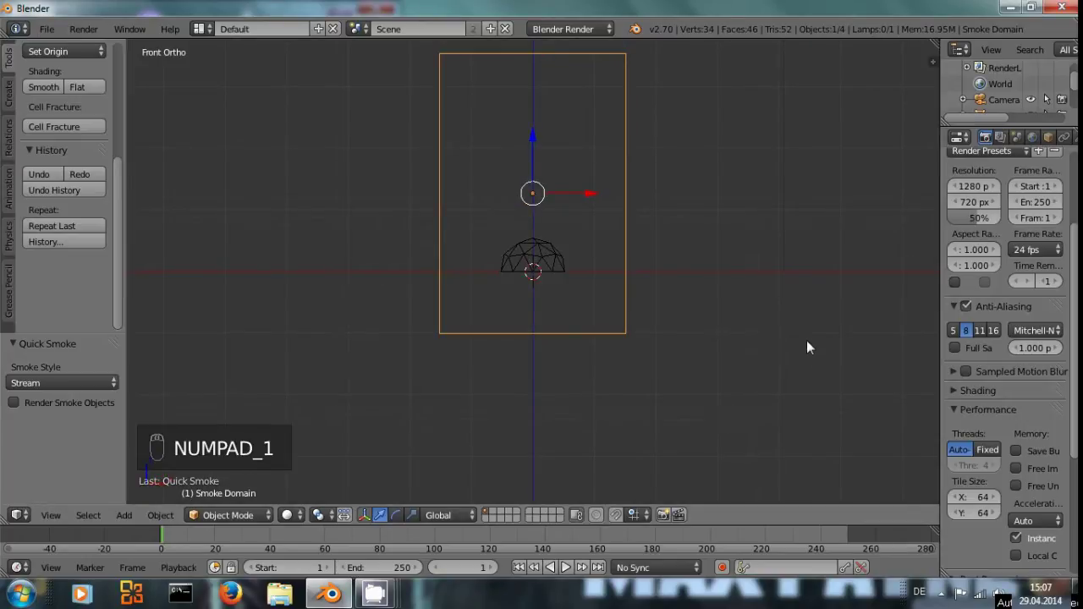
key(g)
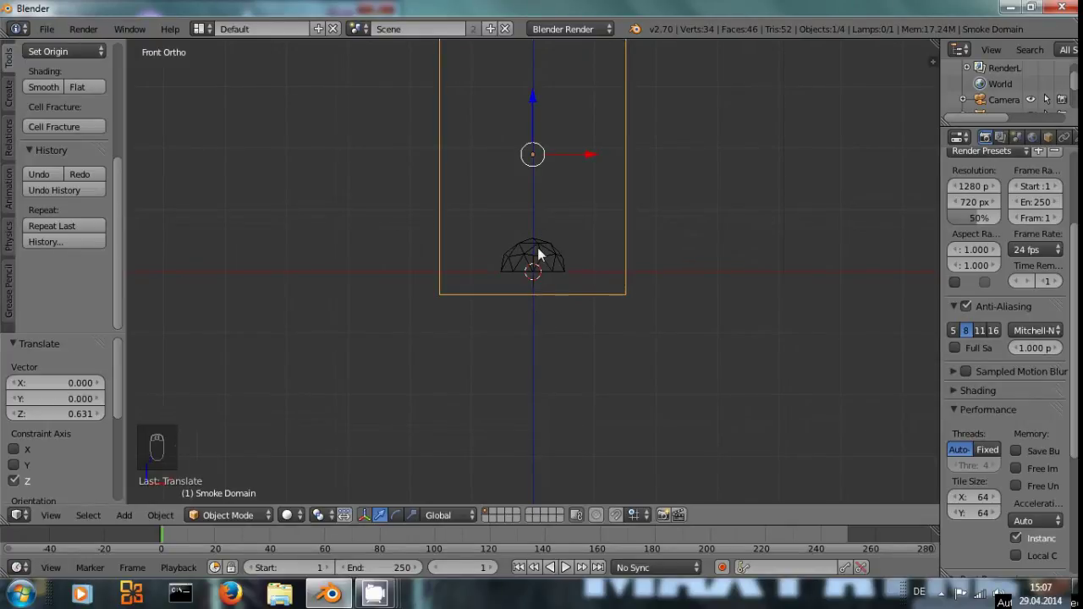
key(KP_0)
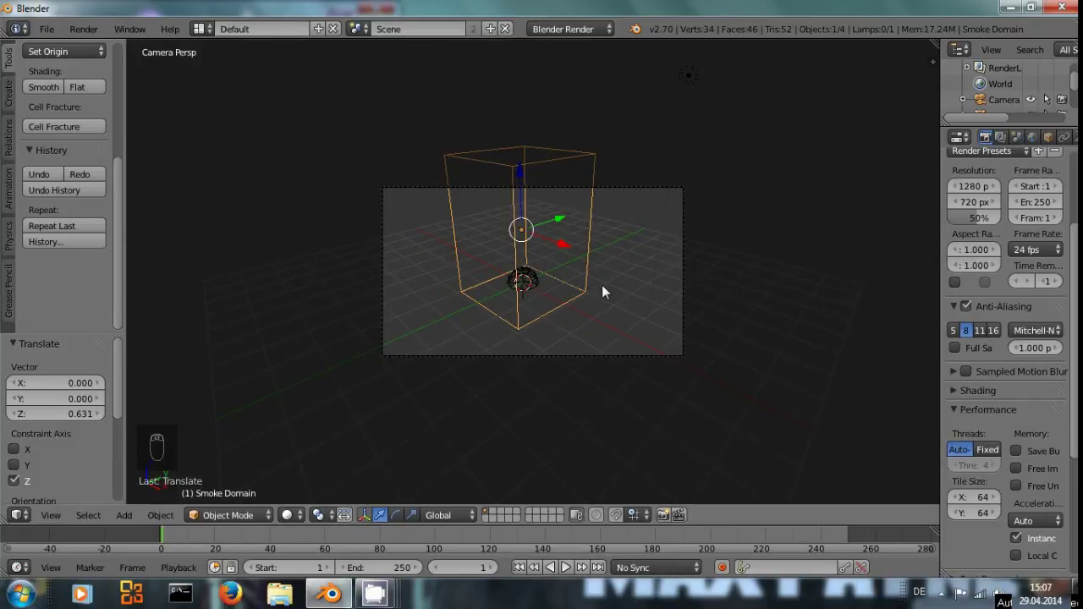
Deselect everything and play the simulation until a grey plume reaches the domain top, then stop.
key(a)
key(alt+a)
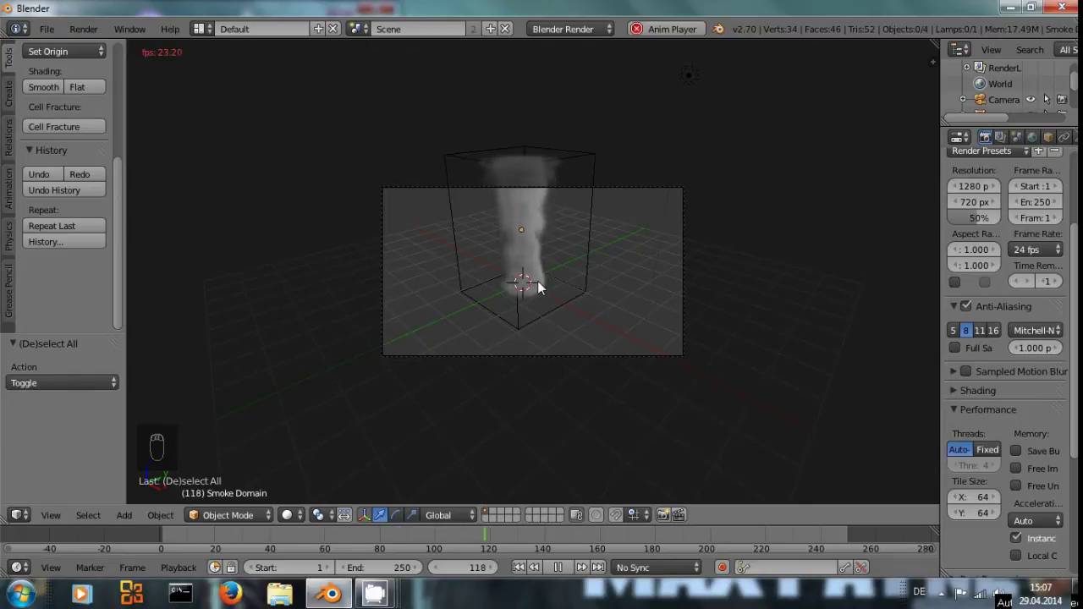
key(alt+a)
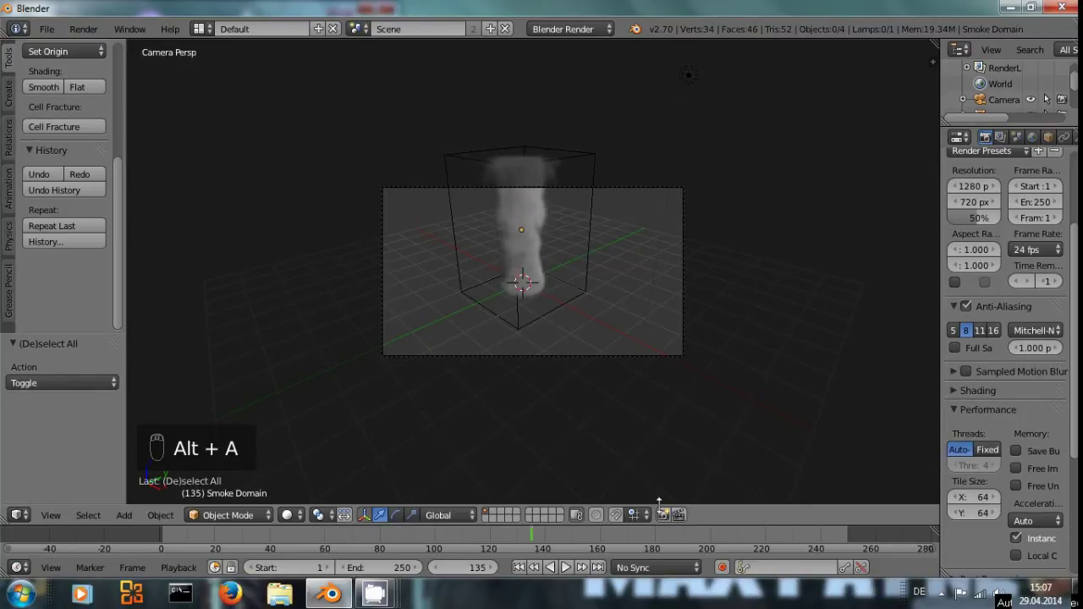
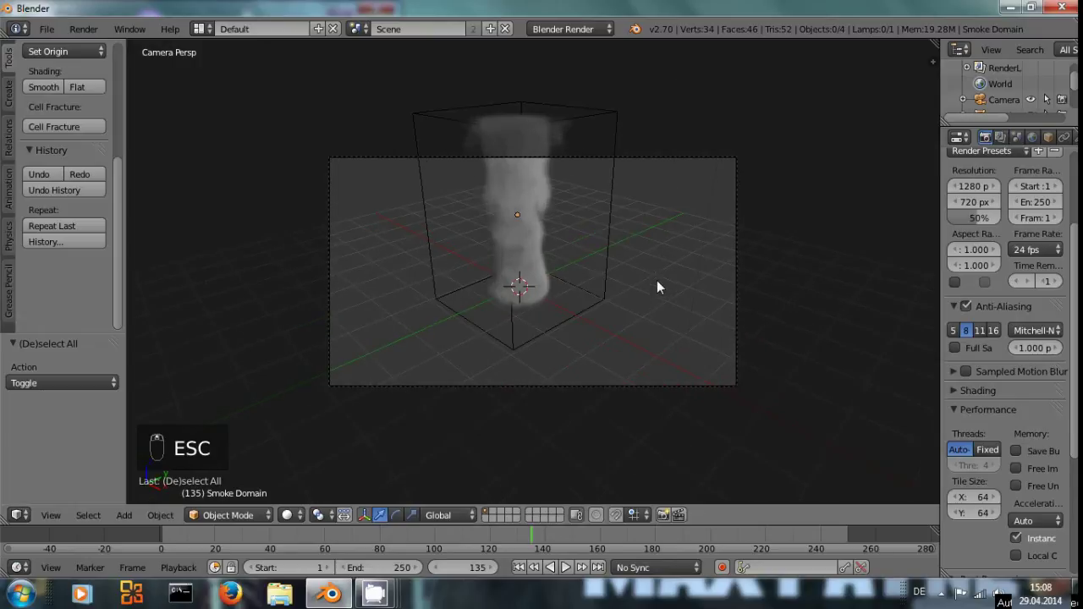
Enable Only Render in the Properties shelf Display panel to hide grid, outlines and domain box.
key(n)
drag(831, 394, 780, 265)
key(n)
key(n)
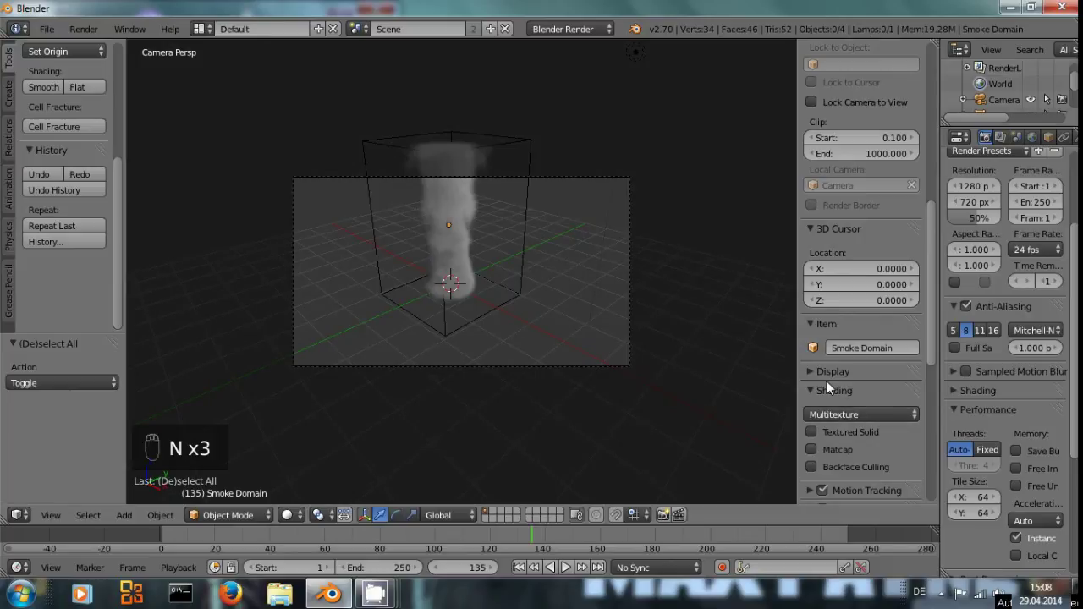
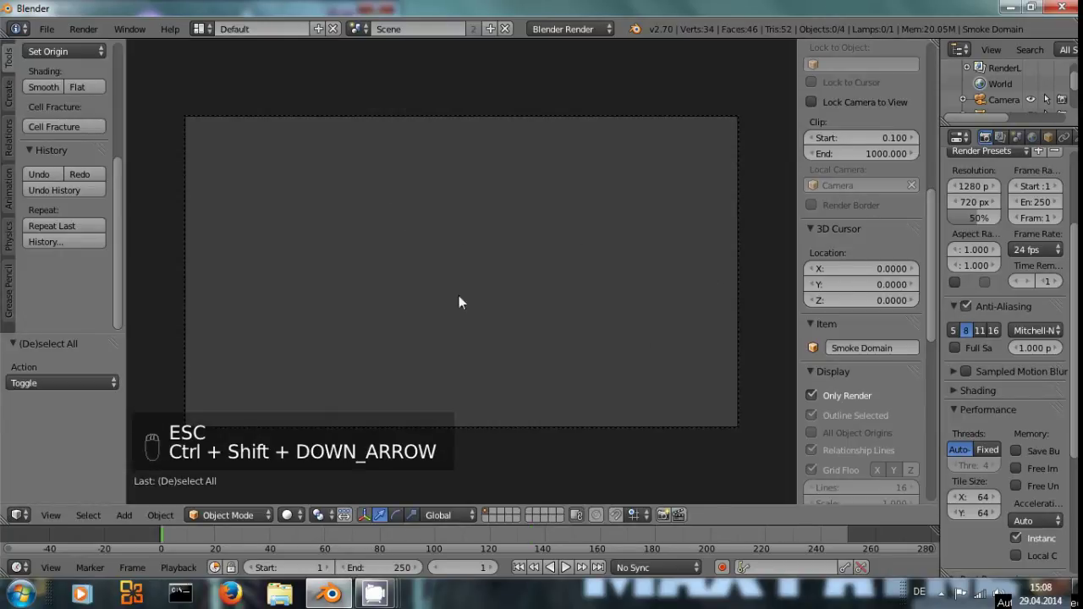
Show grid and outlines again, set the Smoke Flow colour to grey and replay the simulation.
click(819, 394)
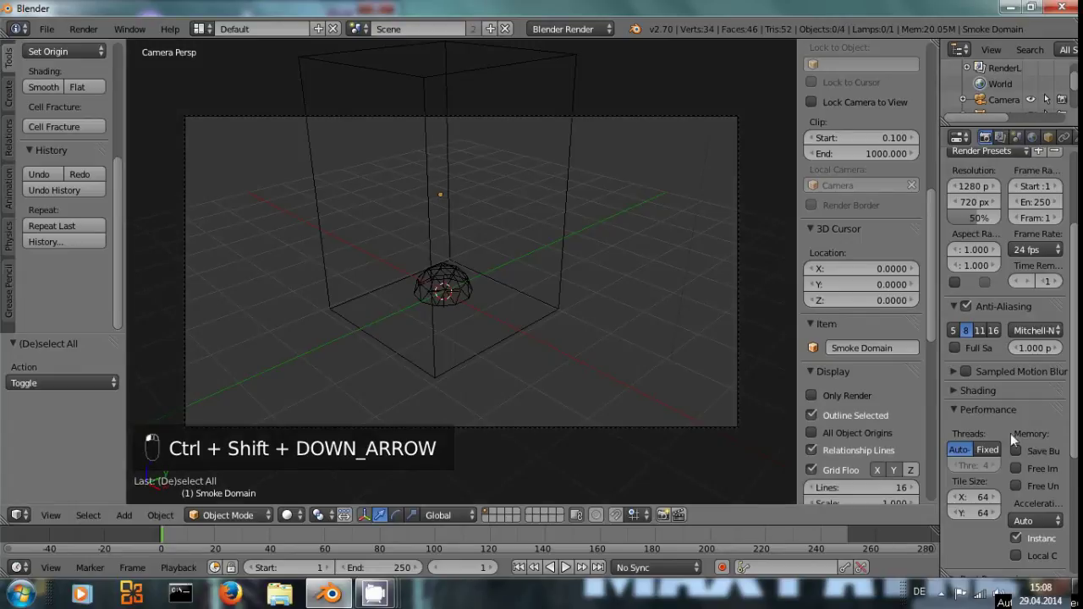
drag(588, 151, 1062, 139)
middle_click(1063, 139)
drag(1058, 136, 449, 321)
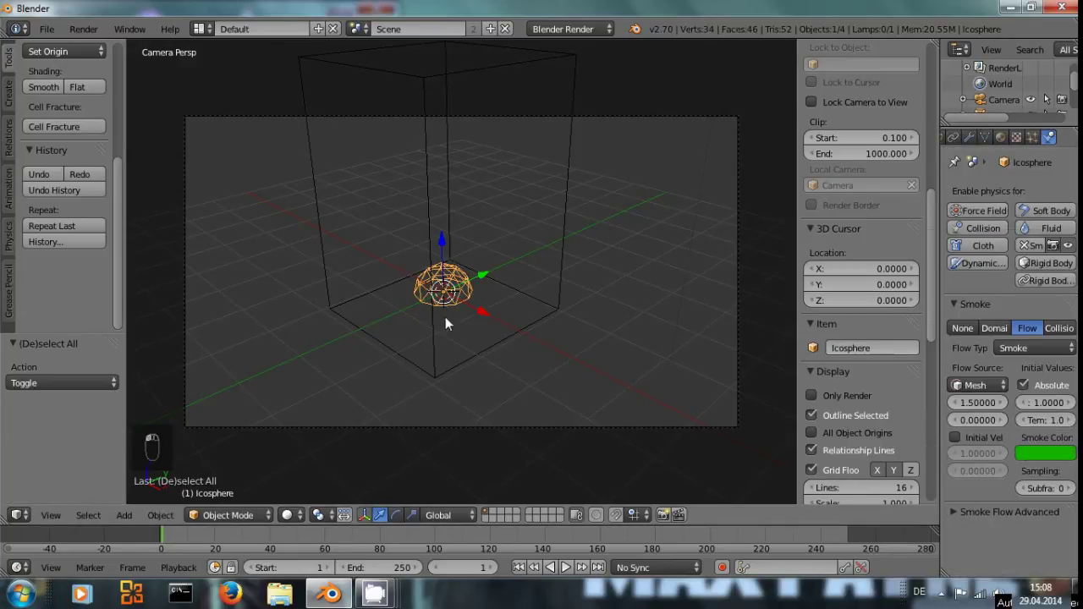
key(alt+a)
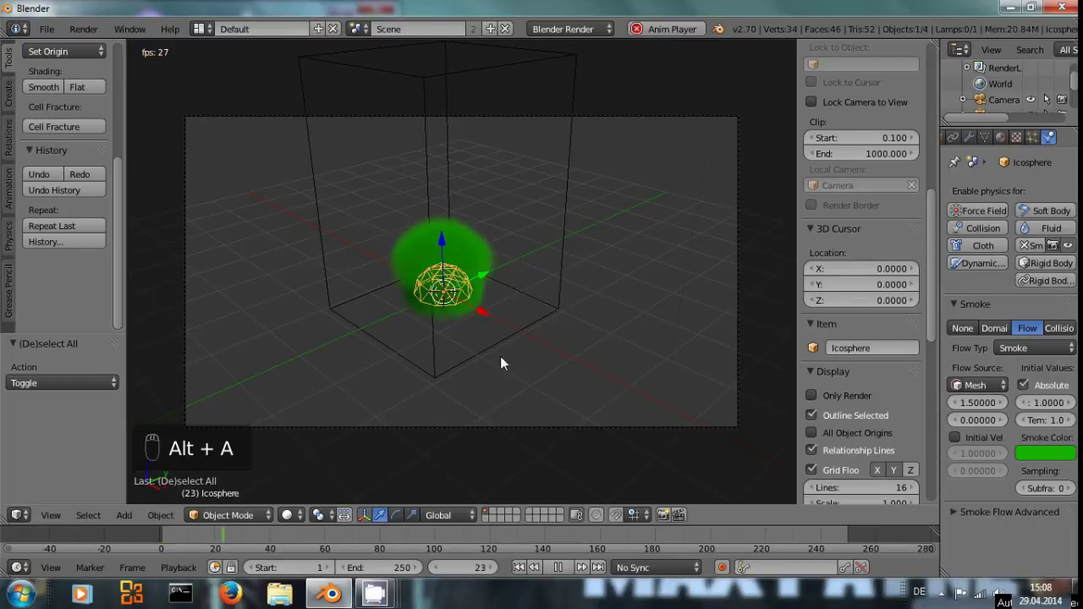
key(alt+a)
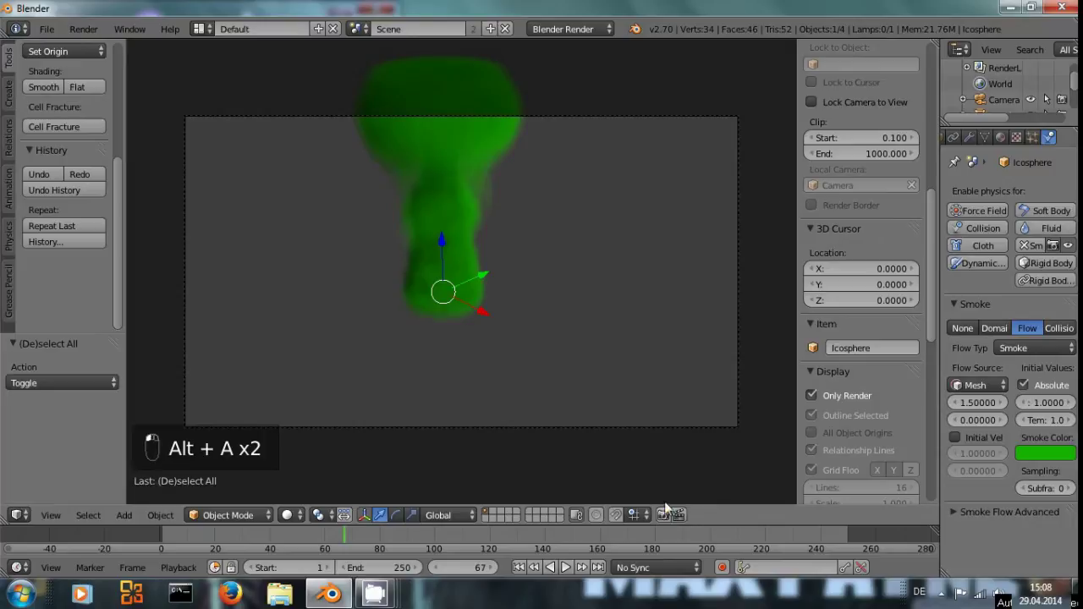
Deselect everything and step the simulation back to frame 1.
key(a)
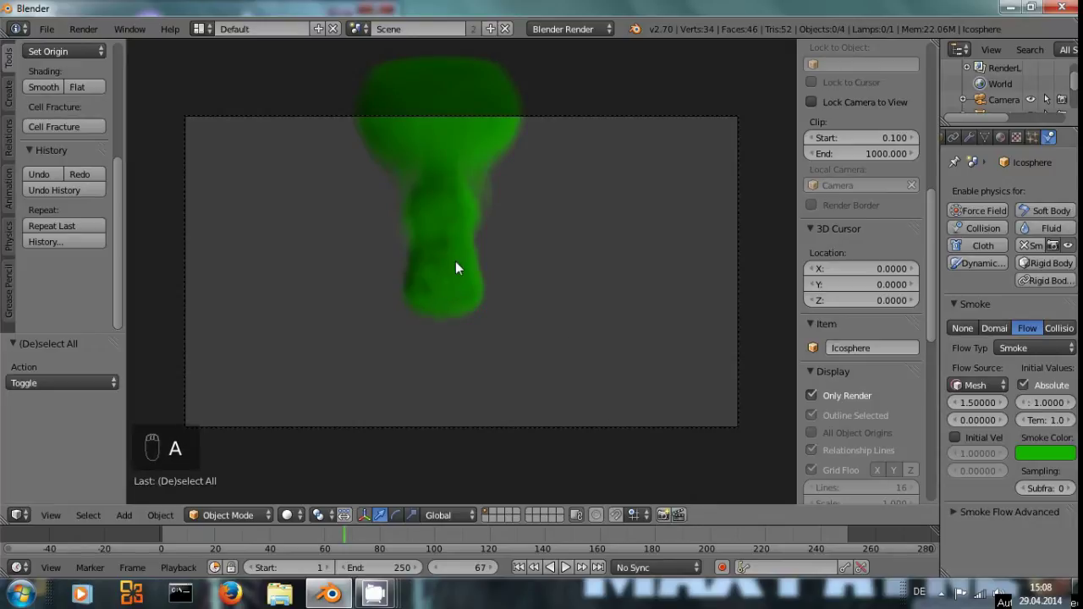
key(a)
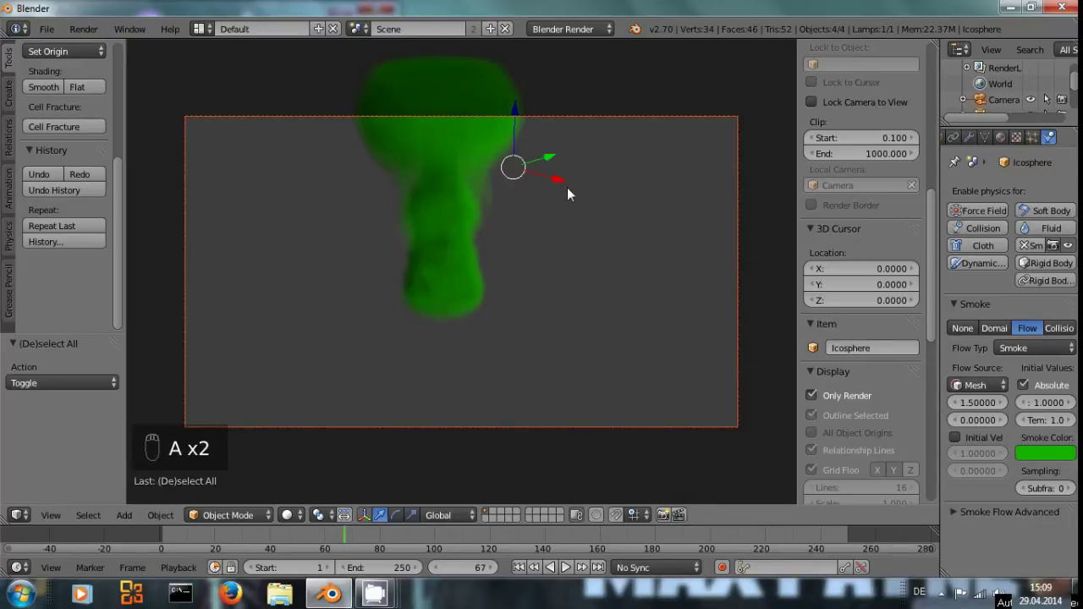
key(a)
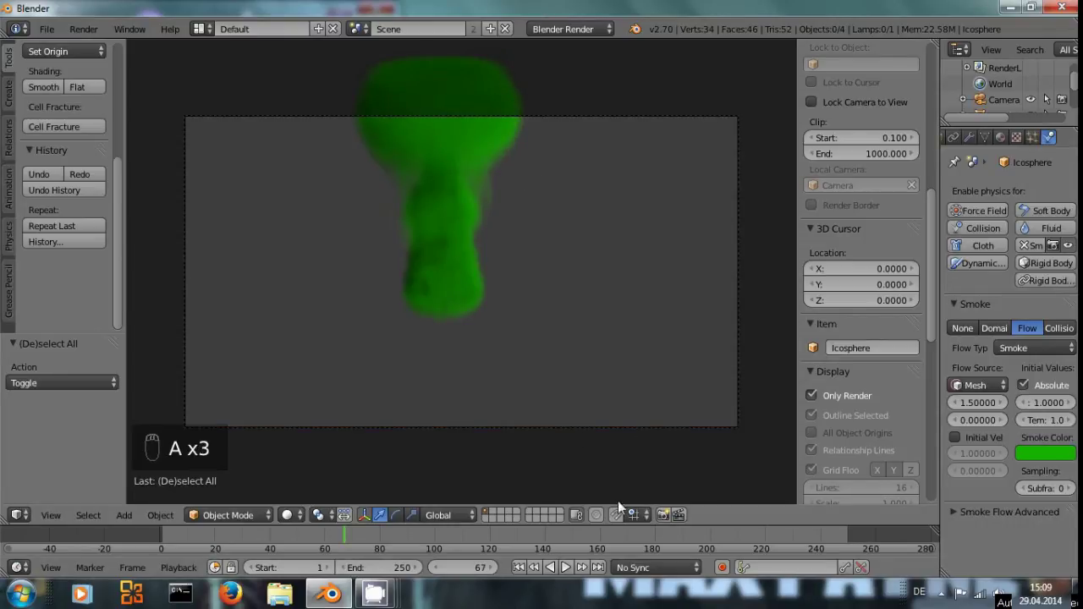
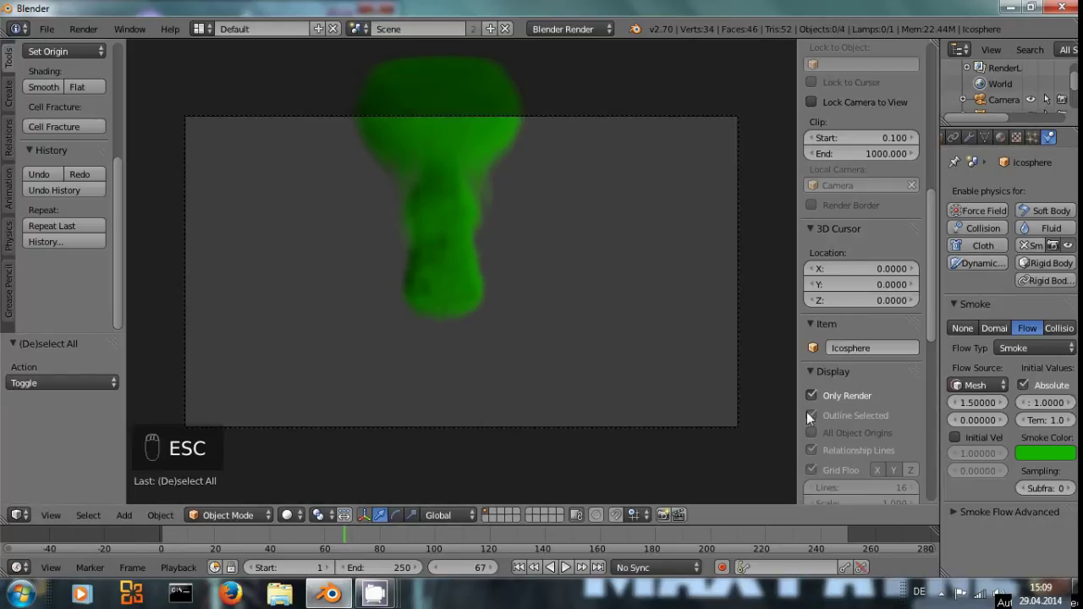
key(ctrl+z)
key(ctrl+z)
key(ctrl+z)
key(ctrl+z)
Select the smoke domain, enable Smoke Adaptive Domain and play the grey column rising.
drag(818, 395, 659, 341)
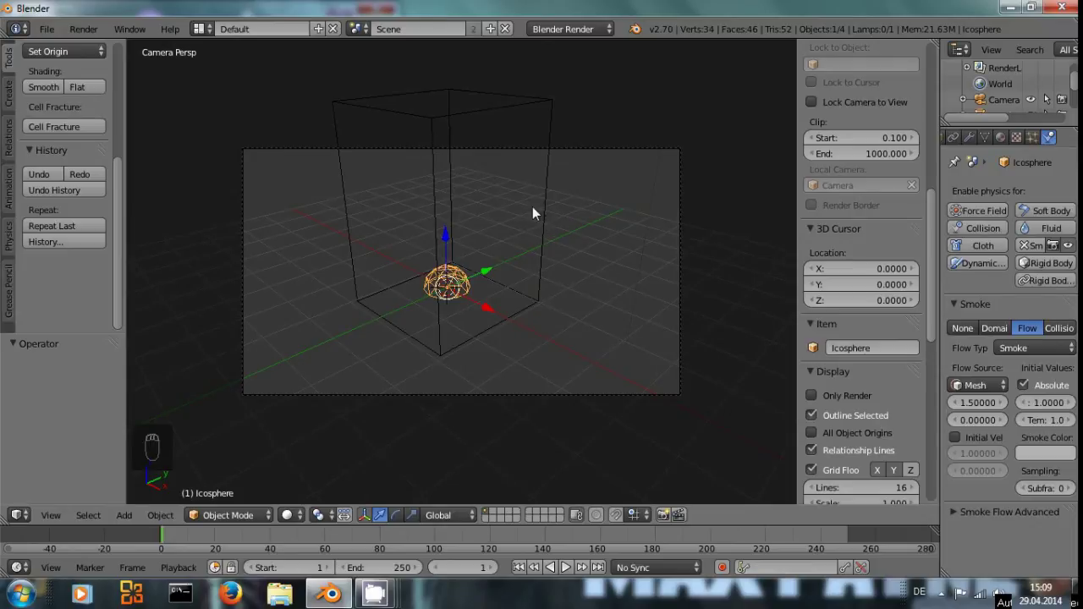
drag(543, 214, 500, 243)
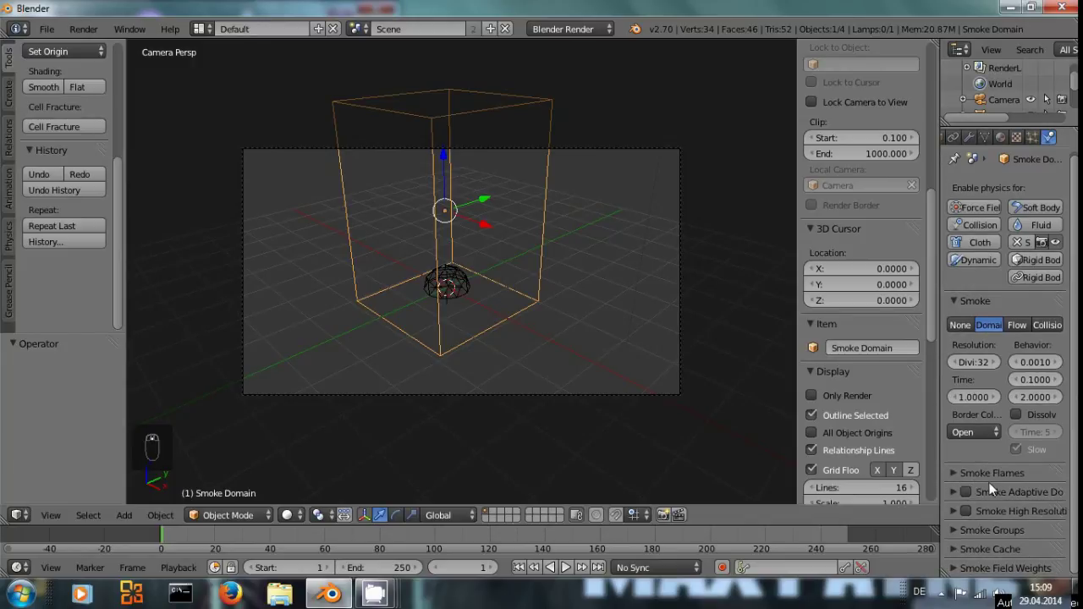
drag(970, 496, 486, 287)
key(alt+a)
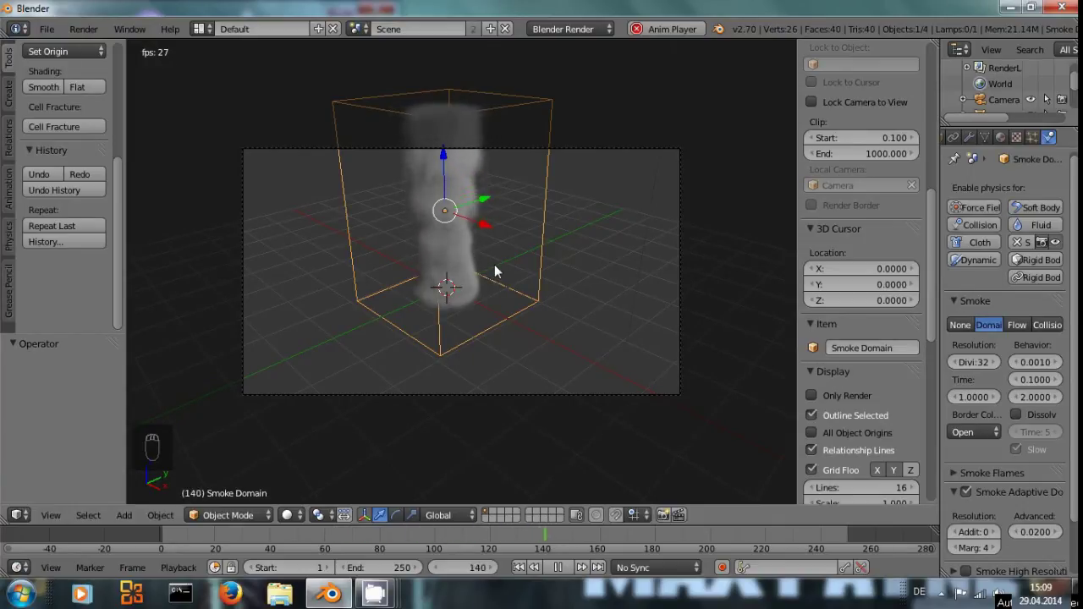
key(alt+a)
Deselect, show only render-visible content, then switch adaptive domain back off.
key(a)
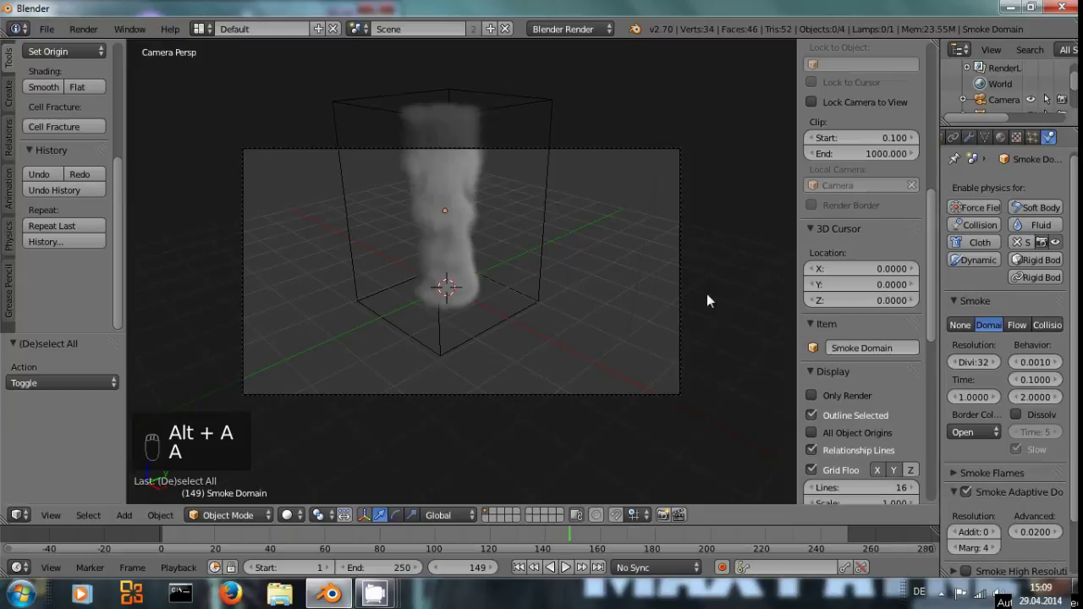
click(816, 396)
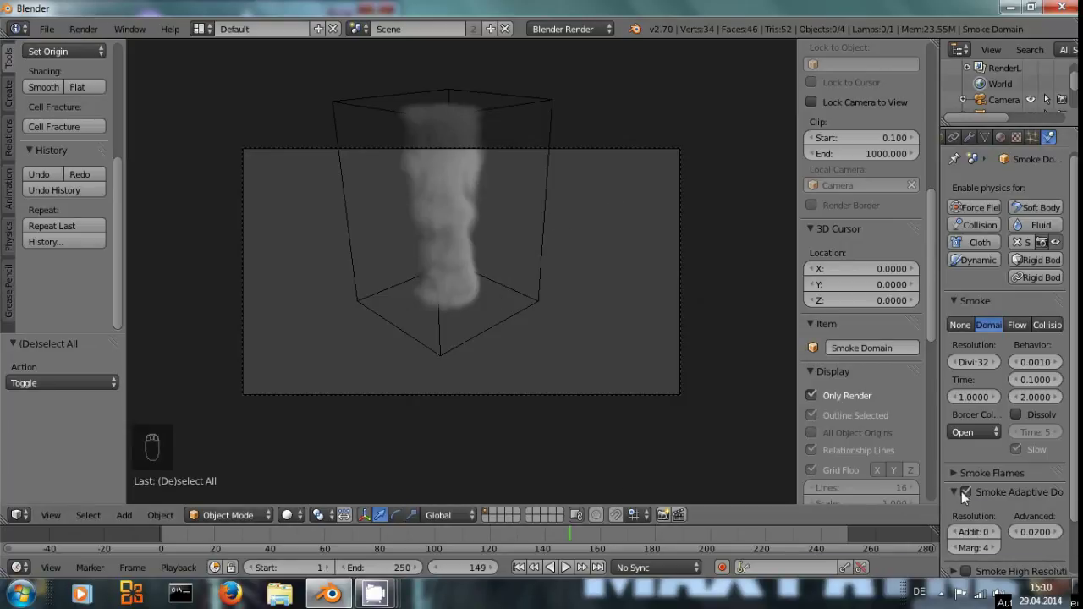
drag(965, 497, 404, 242)
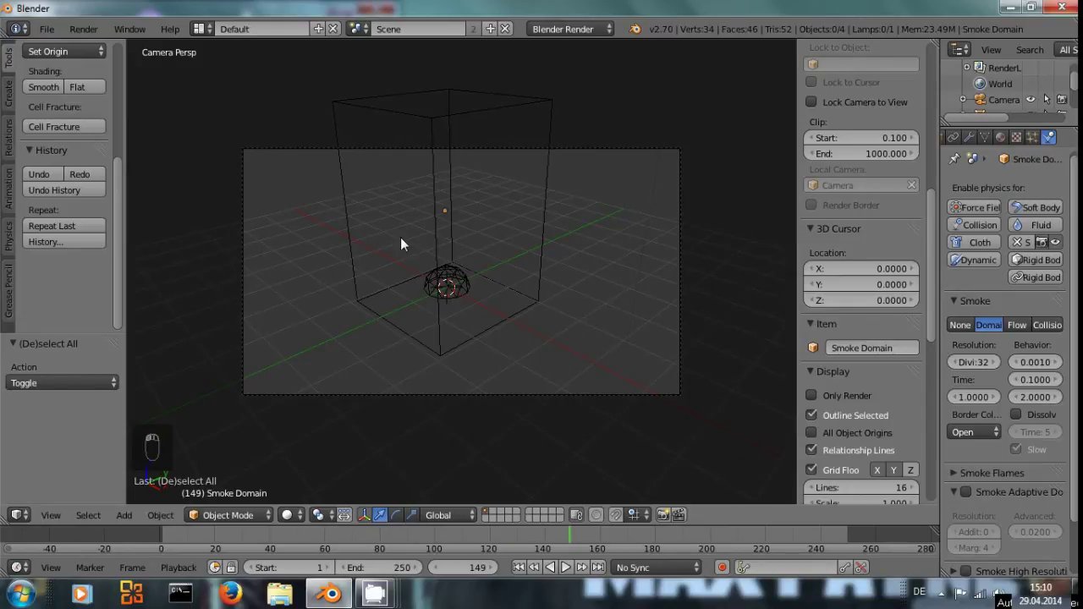
Give the domain 64 divisions, slow dissolve over 12 and high resolution, then play and stop.
key(ctrl+shift+Down)
key(alt+a)
key(alt+a)
drag(556, 201, 948, 271)
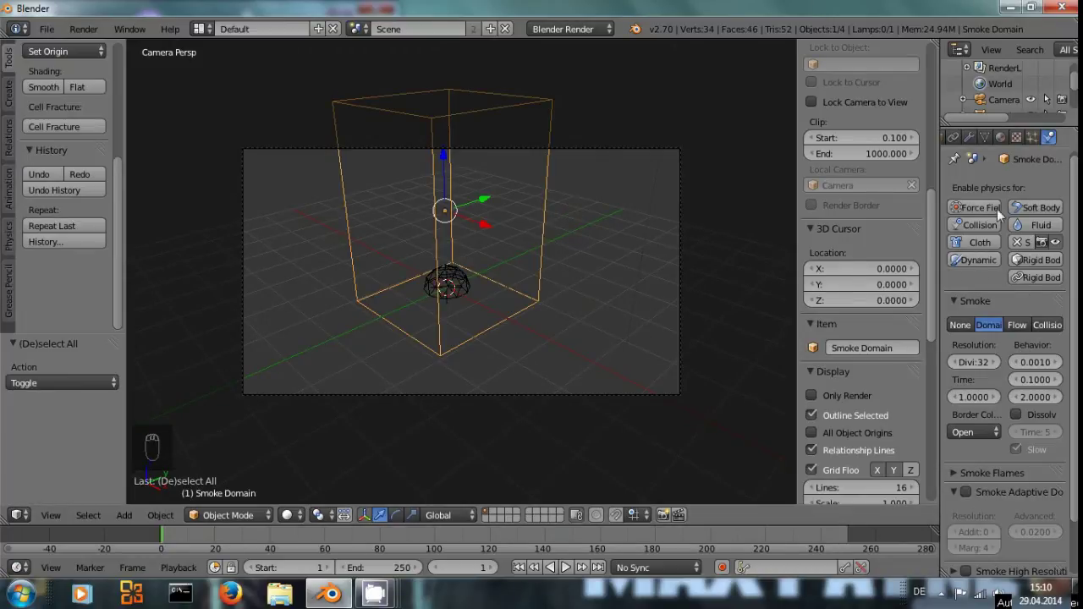
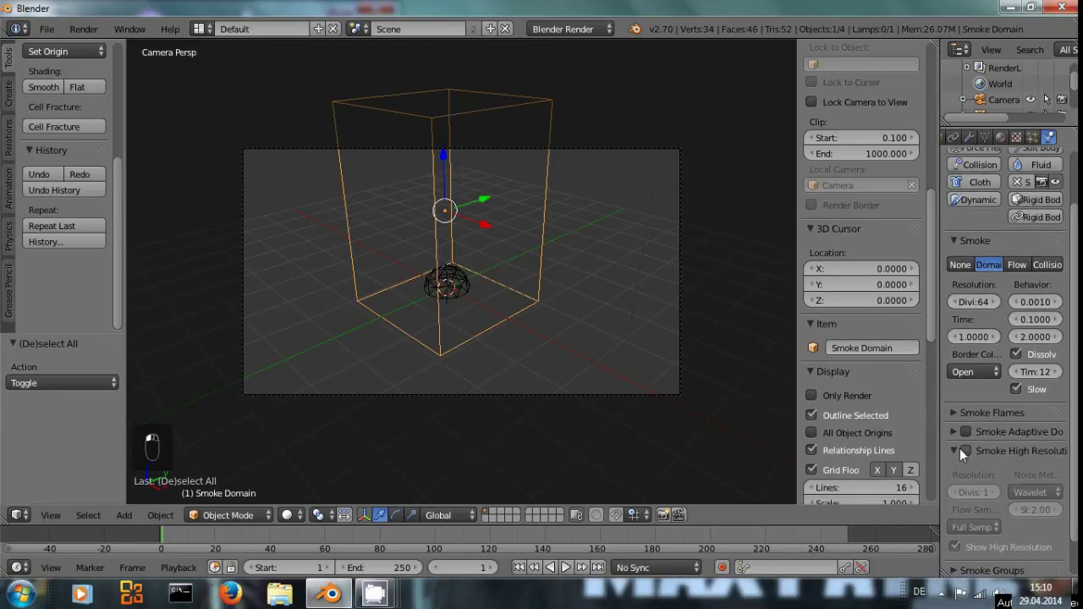
key(alt+a)
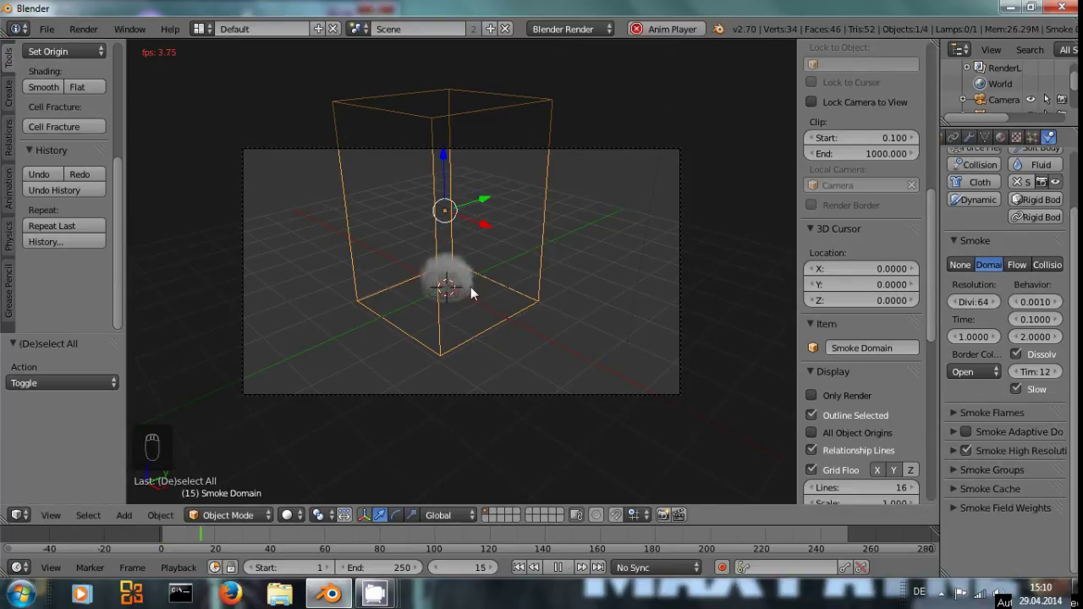
key(alt+a)
Raise vorticity to 4, rewind to frame 1 and replay the swirling simulation.
key(ctrl+shift+Down)
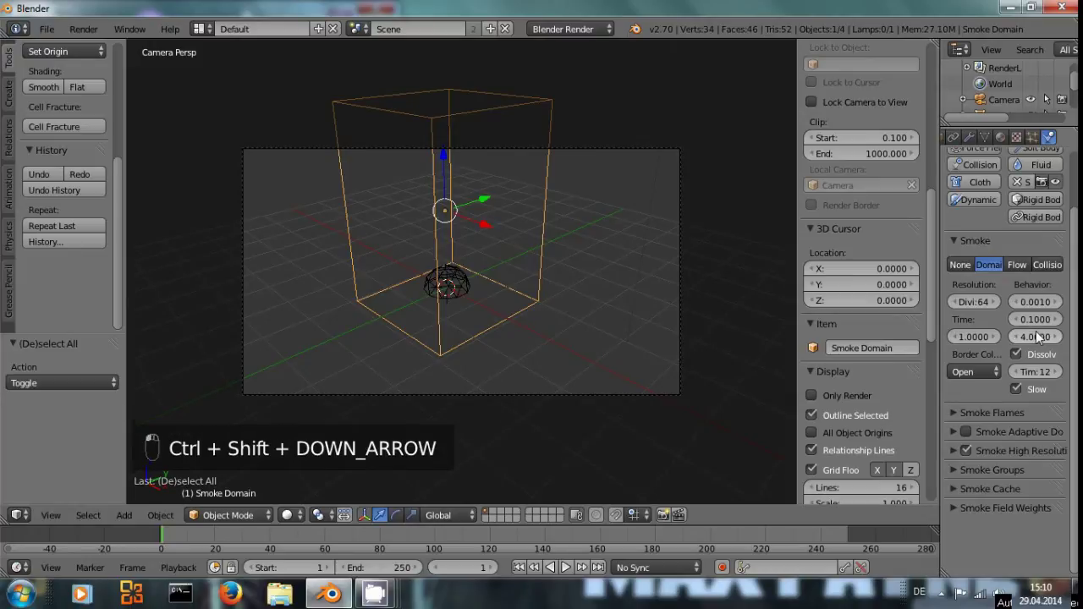
key(alt+a)
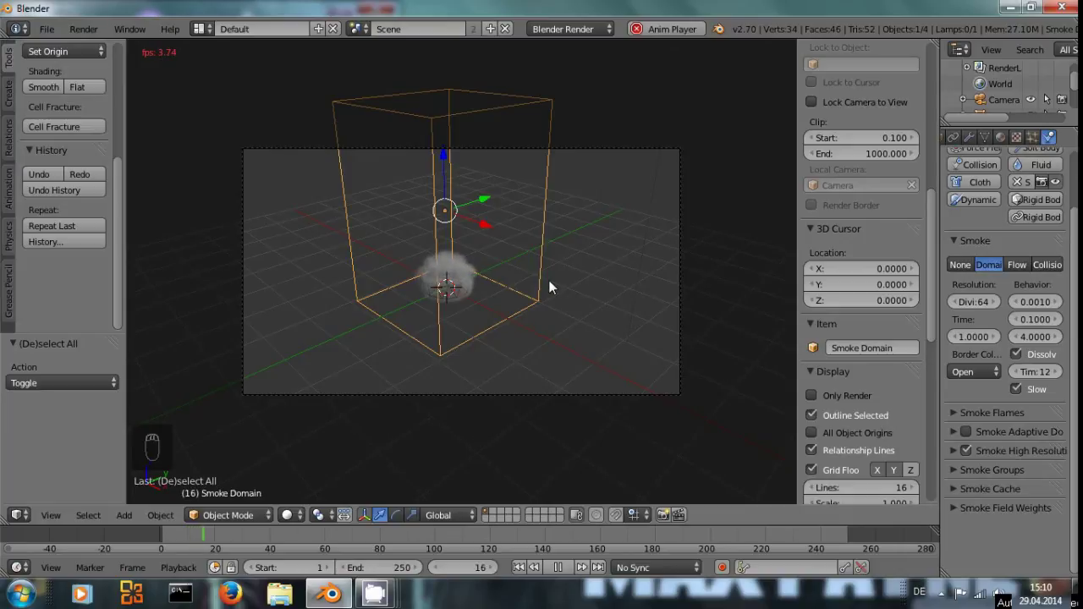
key(a)
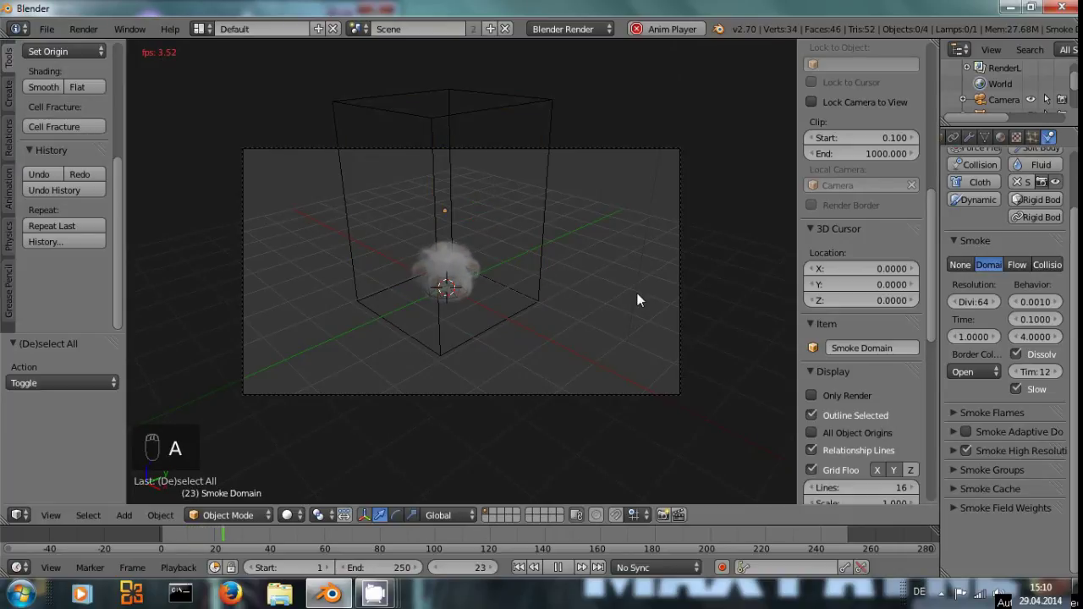
Show only render-visible content and let the dissolving smoke run to frame 50 before pausing.
drag(819, 393, 497, 277)
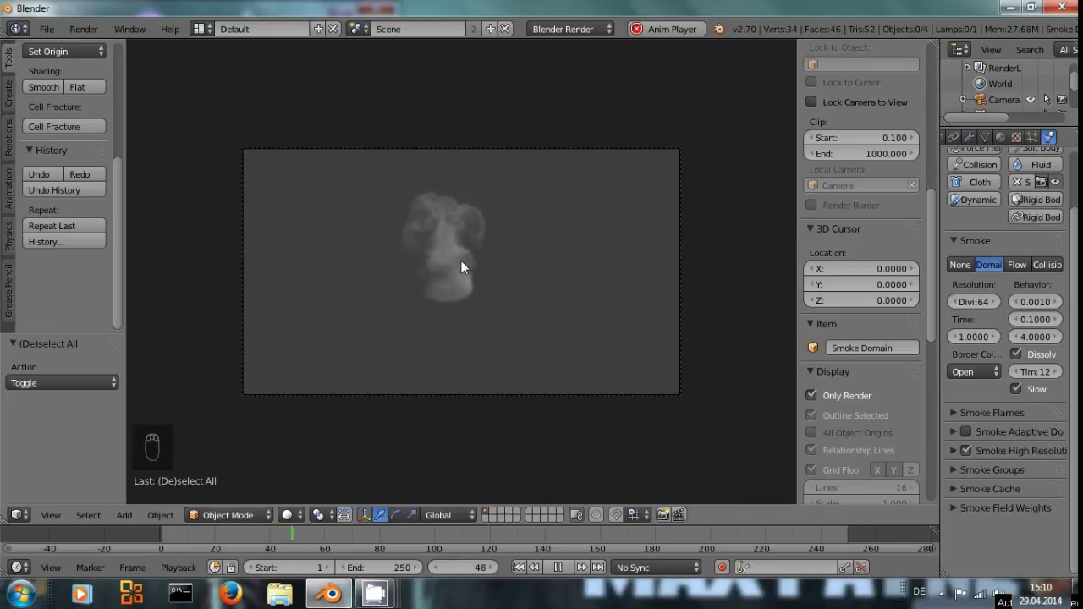
key(alt+a)
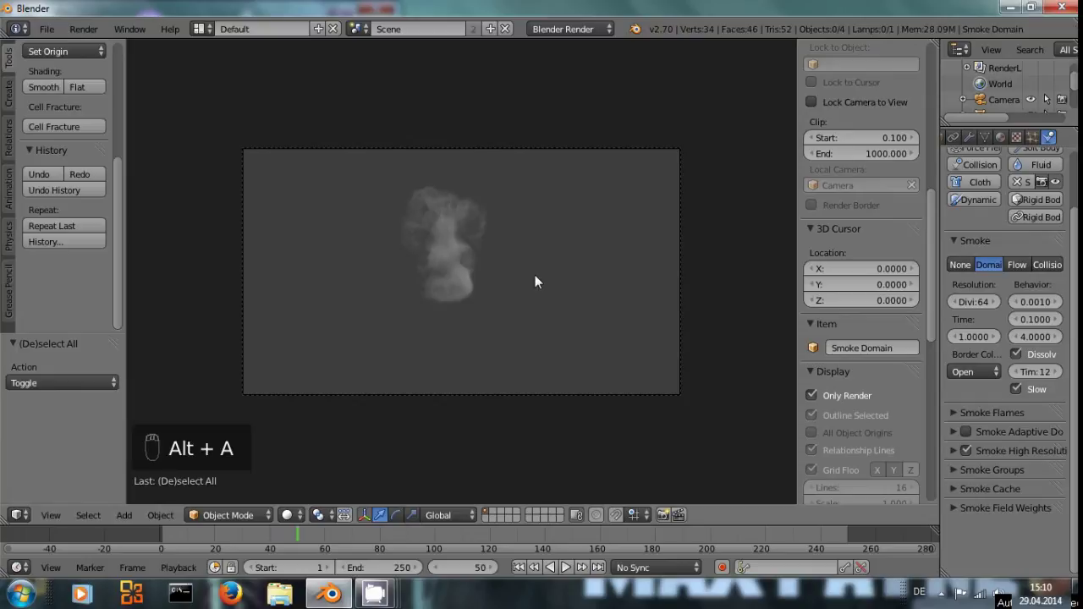
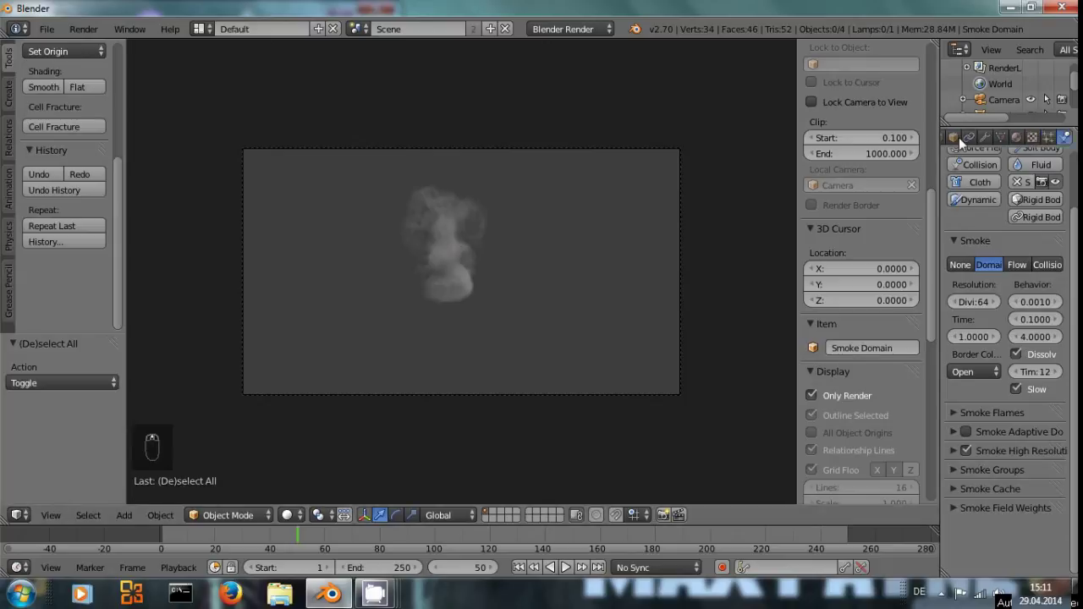
Set the World horizon colour to black and expand the Render Shading options.
drag(1035, 137, 526, 450)
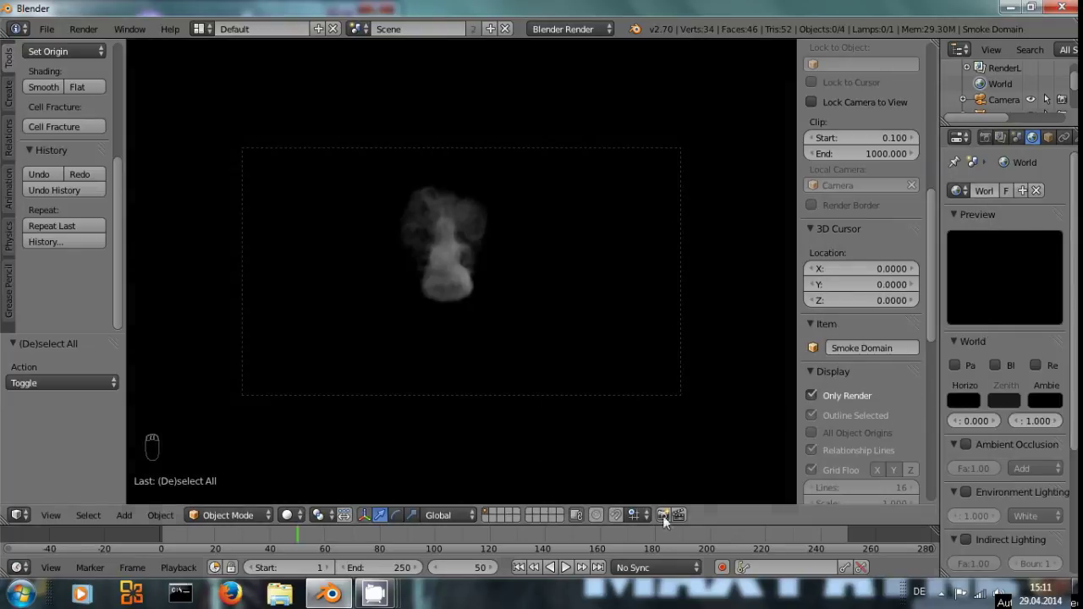
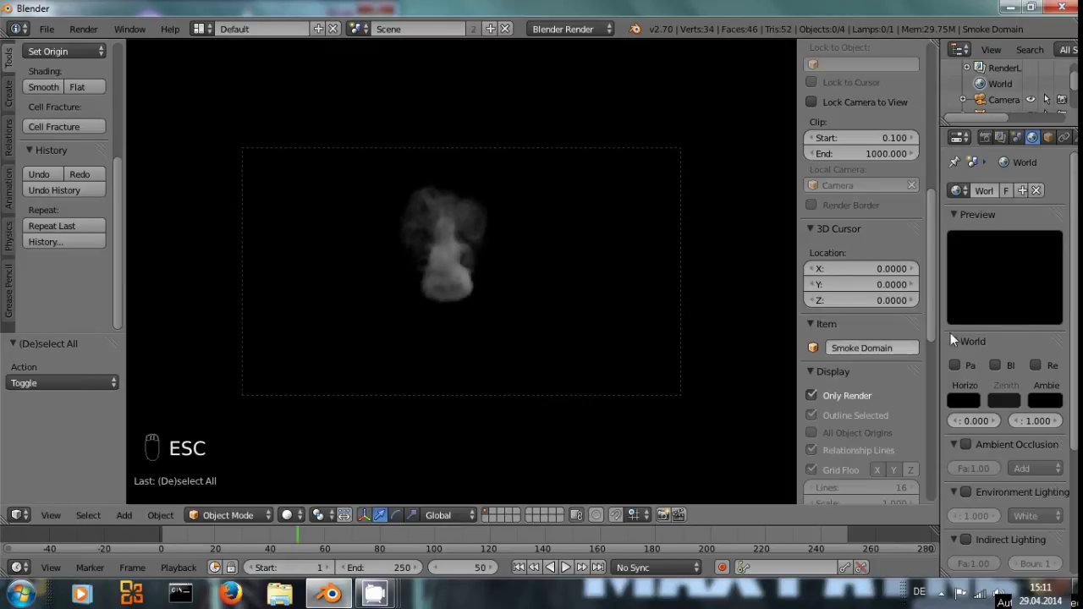
click(992, 139)
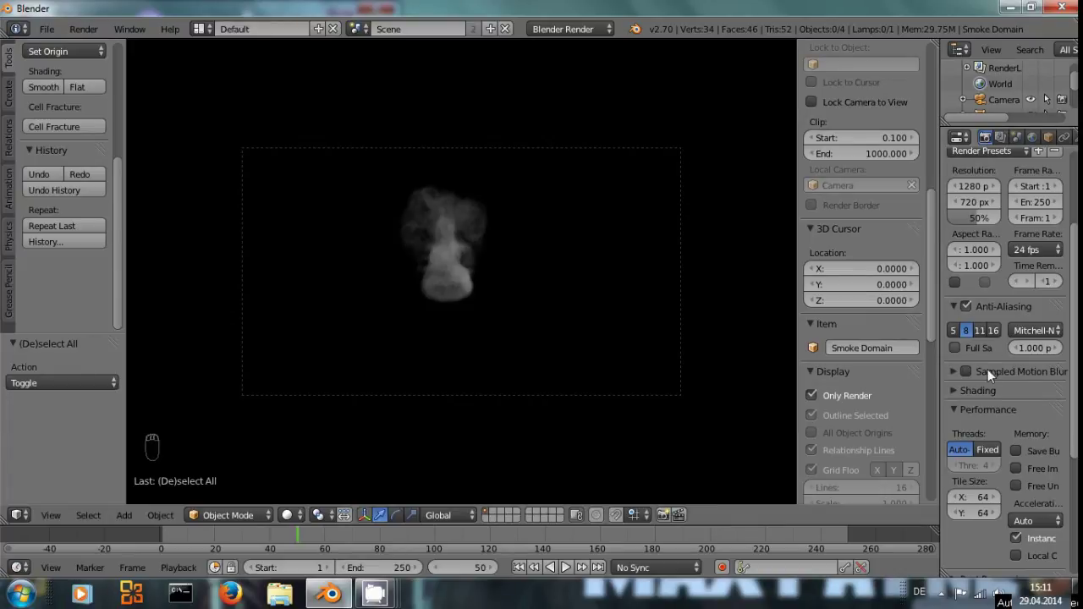
drag(973, 141, 984, 360)
drag(985, 360, 1051, 402)
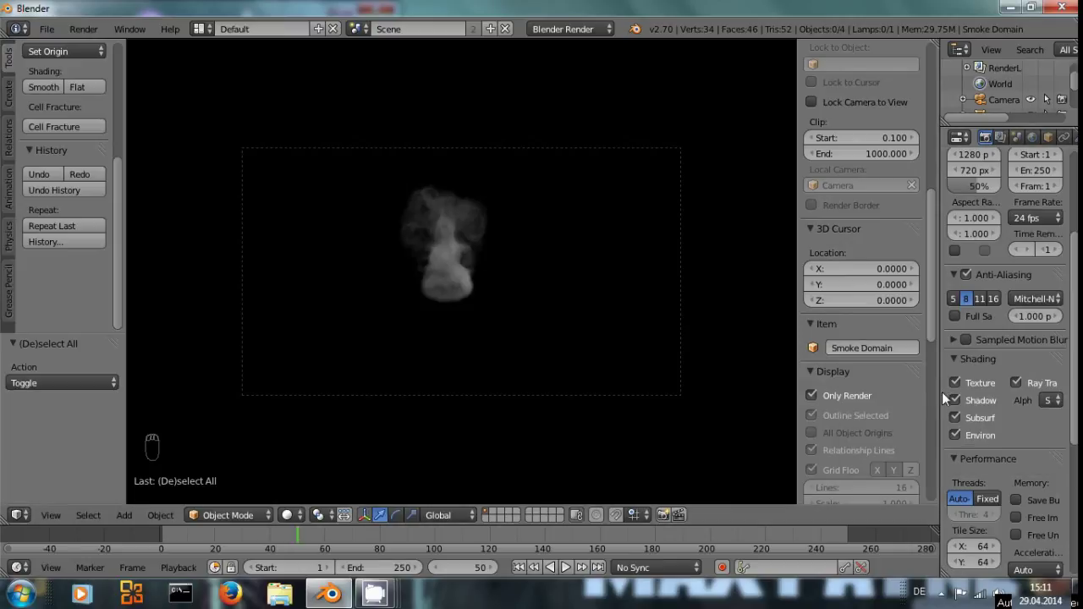
Switch the render alpha mode from Sky to Transparent.
drag(943, 397, 980, 402)
drag(1053, 408, 670, 515)
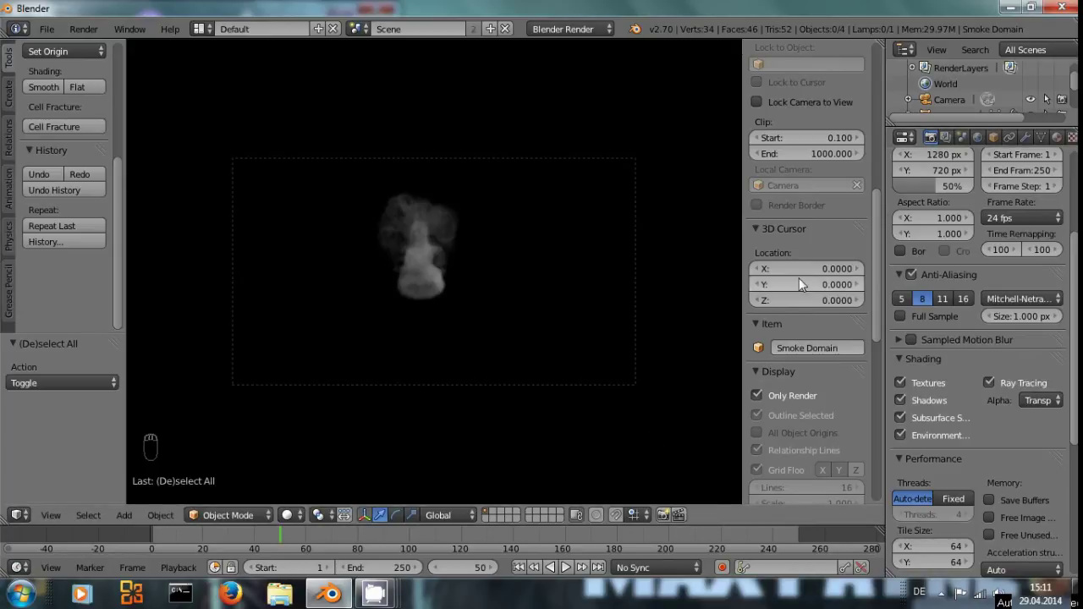